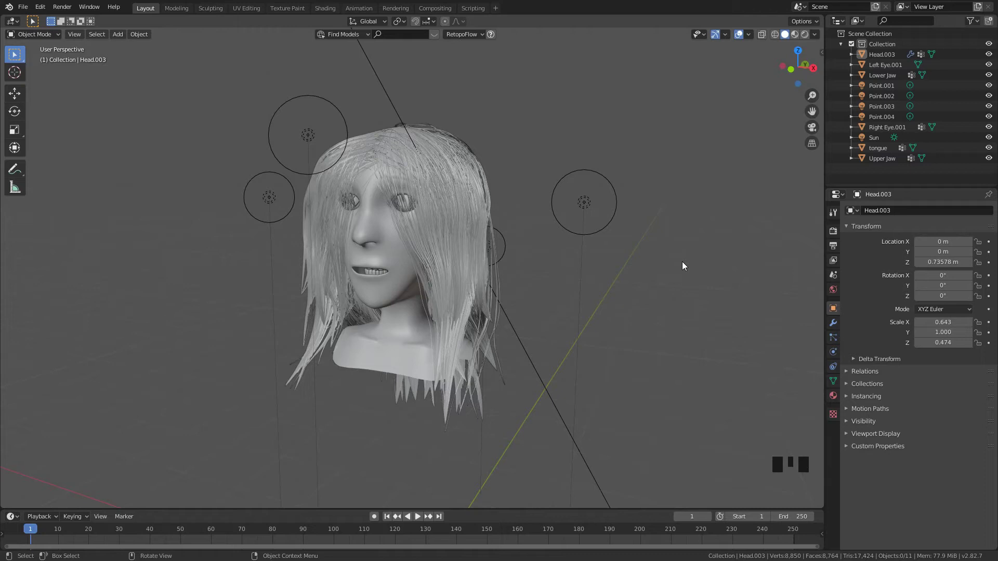
Hide the other scene objects so only the head model remains visible.
{"action": "left_click", "coordinate": [594, 208]}
{"action": "left_click", "coordinate": [311, 135]}
{"action": "left_click", "coordinate": [510, 247]}
{"action": "key", "text": "h"}
{"action": "left_click", "coordinate": [387, 92]}
{"action": "key", "text": "h"}
{"action": "left_click", "coordinate": [388, 239]}
Arrange the viewport and sidebar so the head is framed for hair work.
{"action": "key", "text": "ctrl+Tab"}
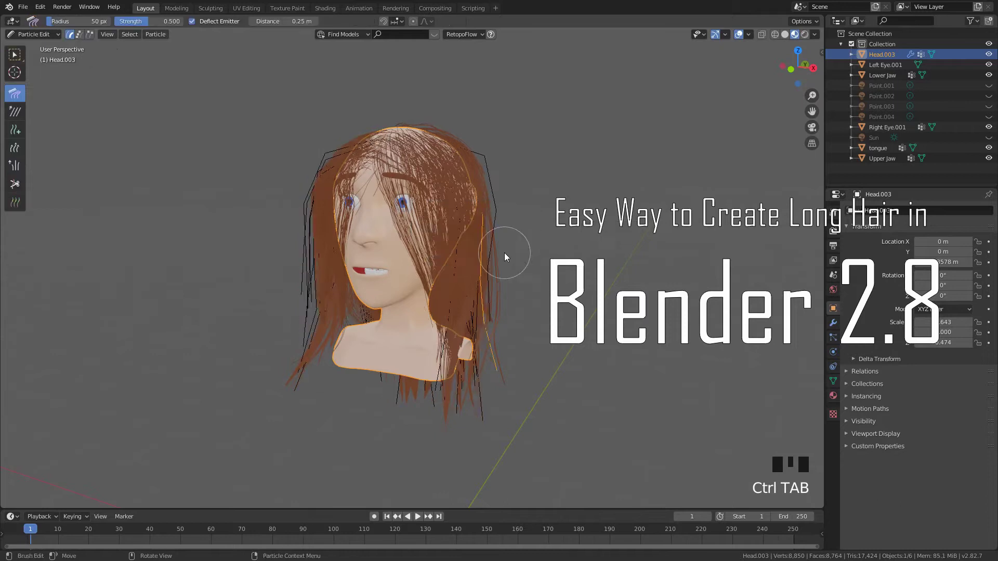
{"action": "middle_click", "coordinate": [502, 238]}
{"action": "key", "text": "f"}
{"action": "middle_click", "coordinate": [548, 241]}
{"action": "key", "text": "n"}
{"action": "left_click", "coordinate": [816, 57]}
{"action": "left_click", "coordinate": [718, 155]}
{"action": "left_click", "coordinate": [719, 143]}
{"action": "left_click_drag", "start_coordinate": [543, 184], "coordinate": [751, 182]}
{"action": "left_click_drag", "start_coordinate": [516, 166], "coordinate": [749, 195]}
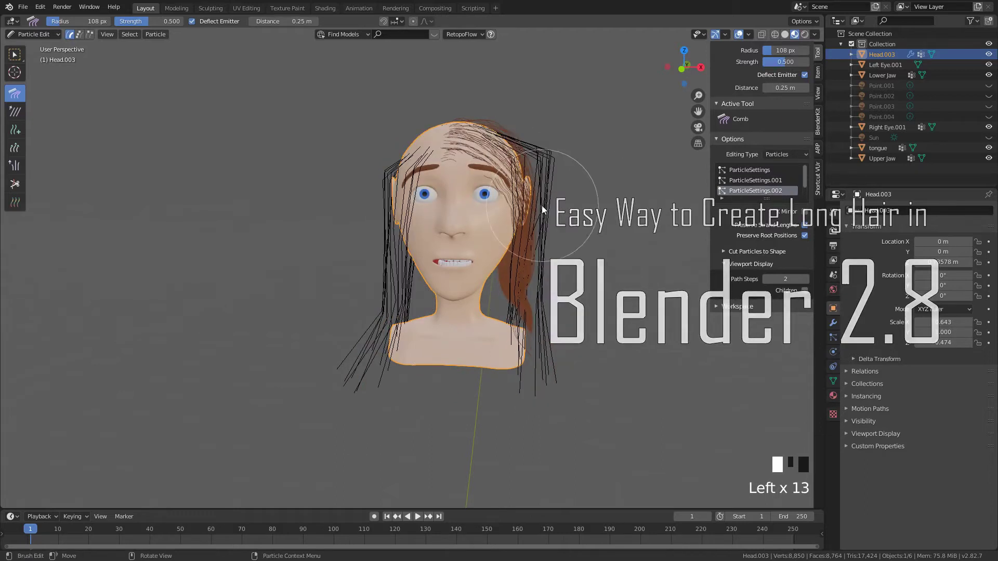
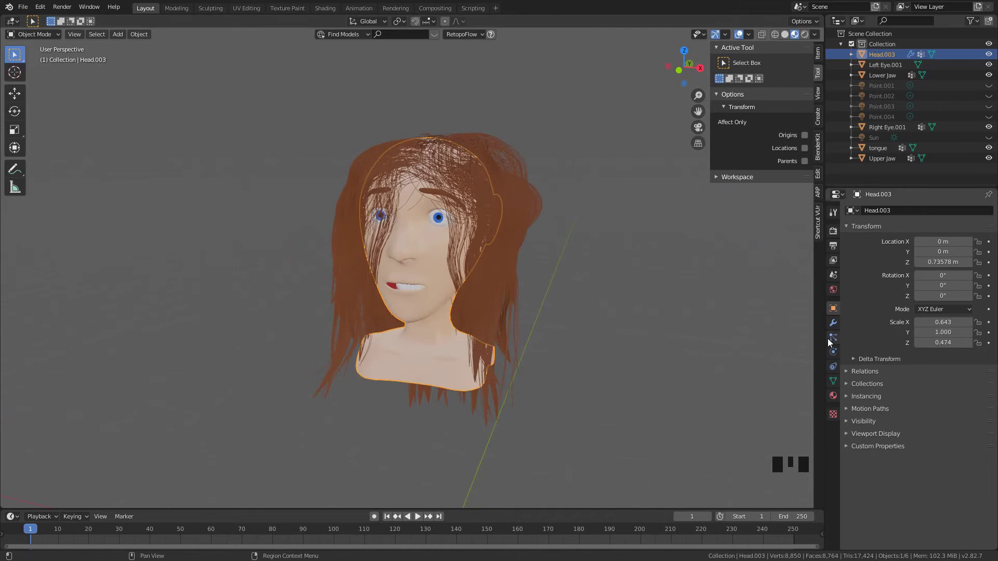
Remove the head's existing hair particle systems in Particle Properties, leaving it bald.
{"action": "left_click", "coordinate": [834, 340]}
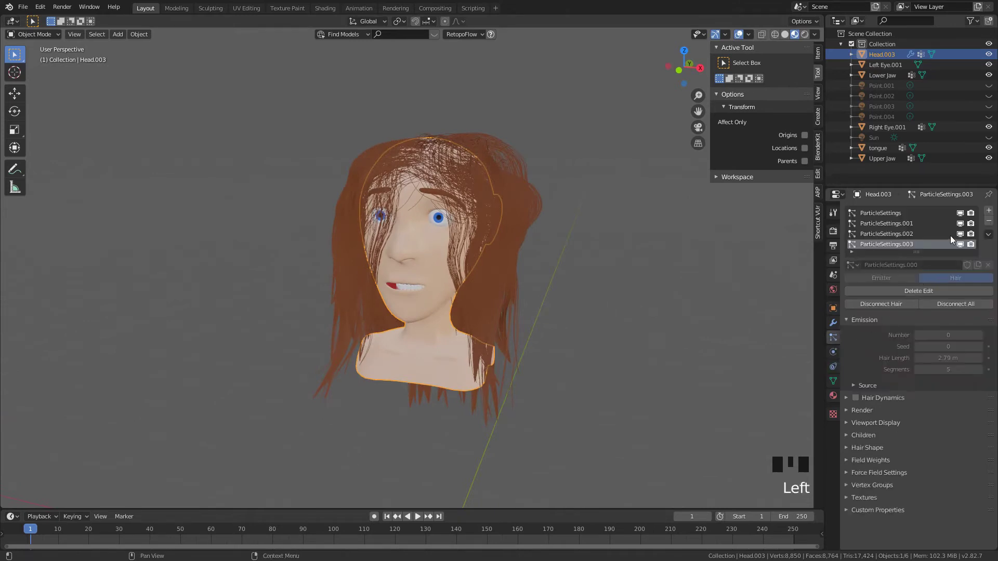
{"action": "left_click", "coordinate": [986, 225]}
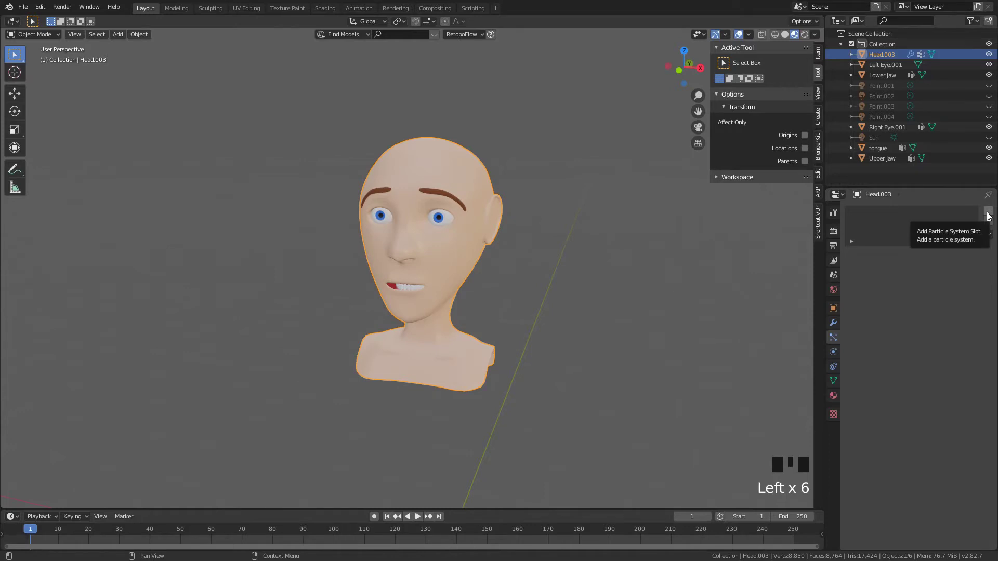
Add a new particle system to the head and switch its type to Hair.
{"action": "left_click", "coordinate": [989, 217]}
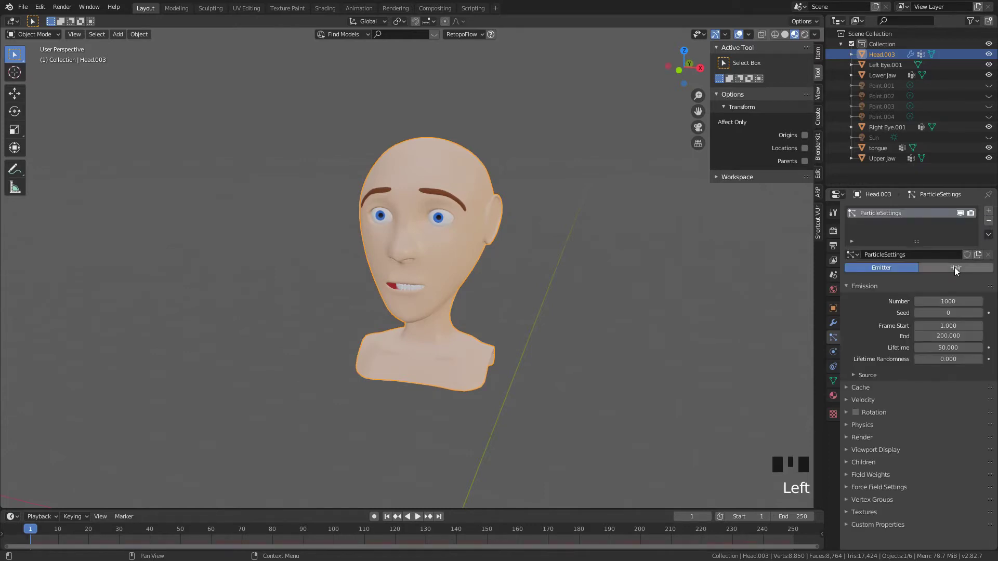
{"action": "left_click", "coordinate": [957, 272]}
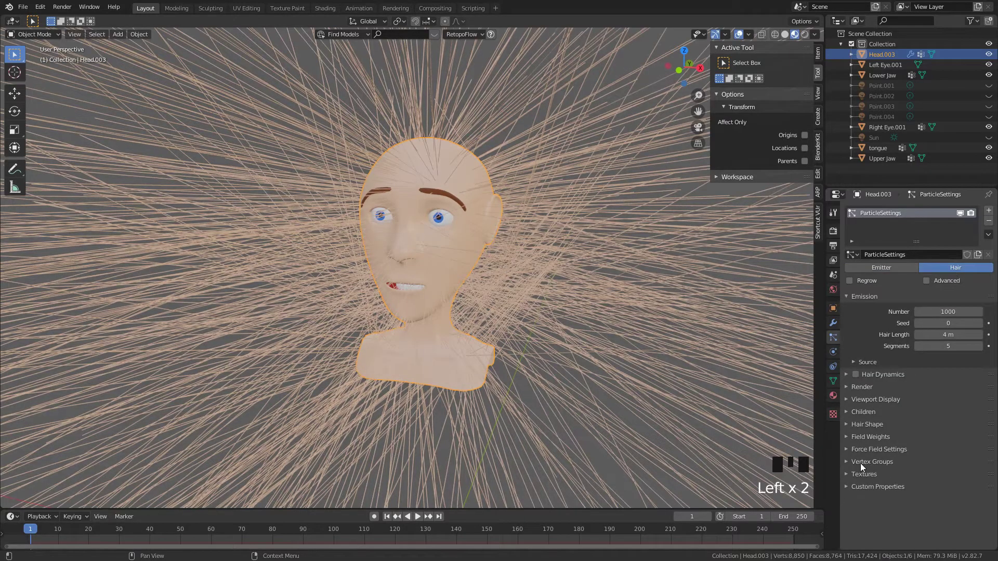
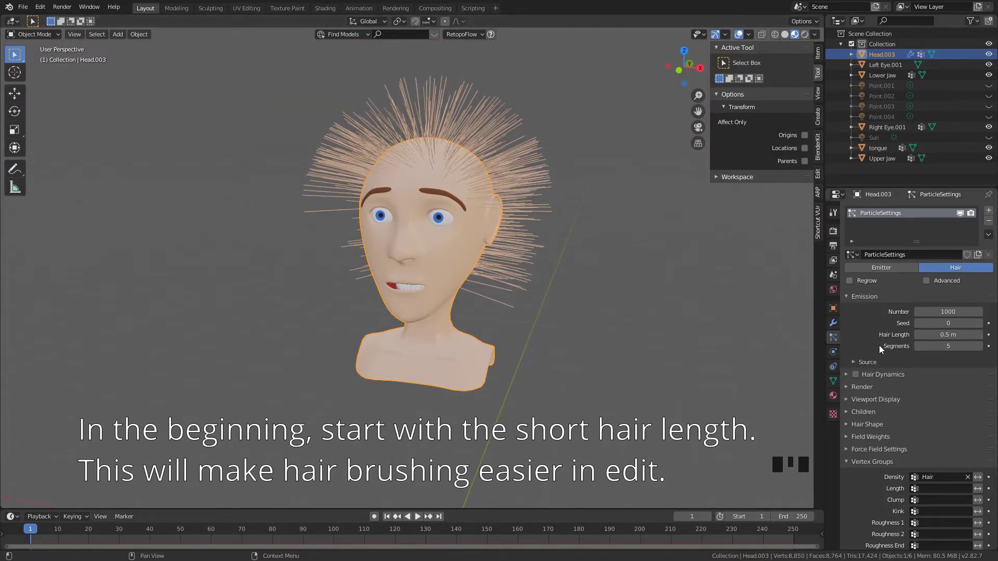
Expand the hair system's Render settings to reach the path steps value.
{"action": "left_click", "coordinate": [860, 393]}
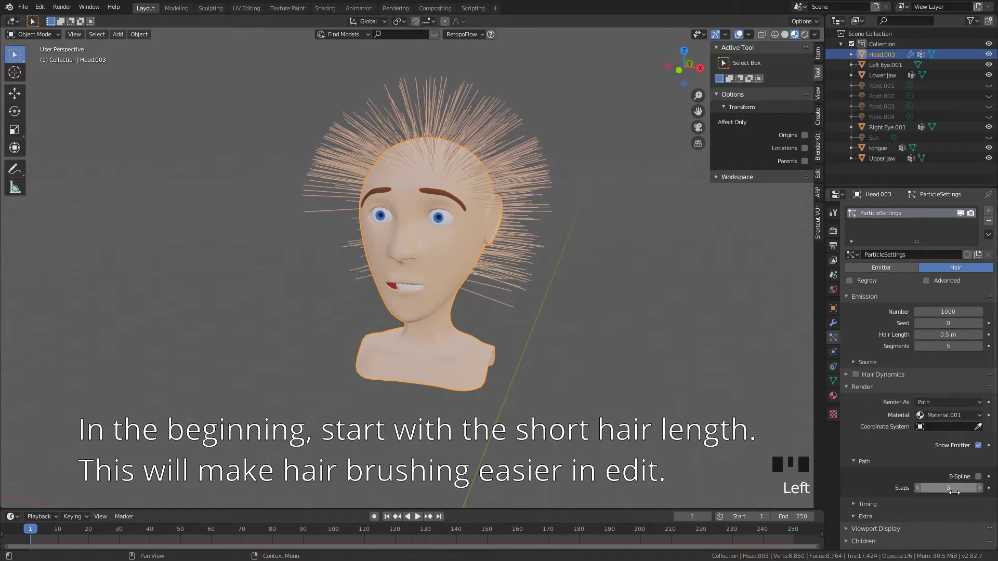
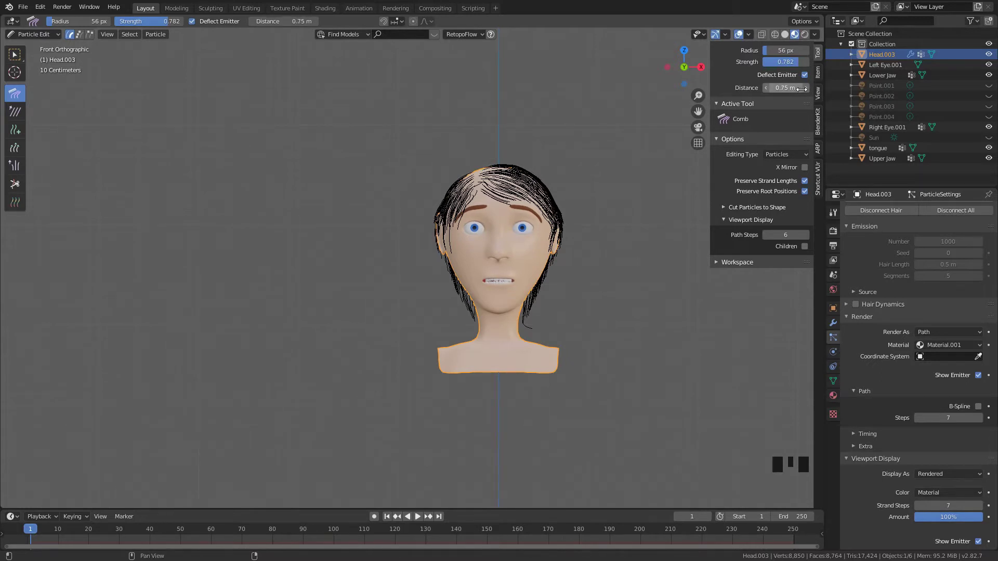
Comb the strands down flat over the scalp and along the sides, then return to Object Mode.
{"action": "left_click_drag", "start_coordinate": [554, 238], "coordinate": [579, 247]}
{"action": "left_click_drag", "start_coordinate": [580, 247], "coordinate": [467, 221]}
{"action": "left_click_drag", "start_coordinate": [467, 221], "coordinate": [507, 361]}
{"action": "left_click_drag", "start_coordinate": [506, 362], "coordinate": [400, 180]}
{"action": "left_click_drag", "start_coordinate": [401, 180], "coordinate": [354, 318]}
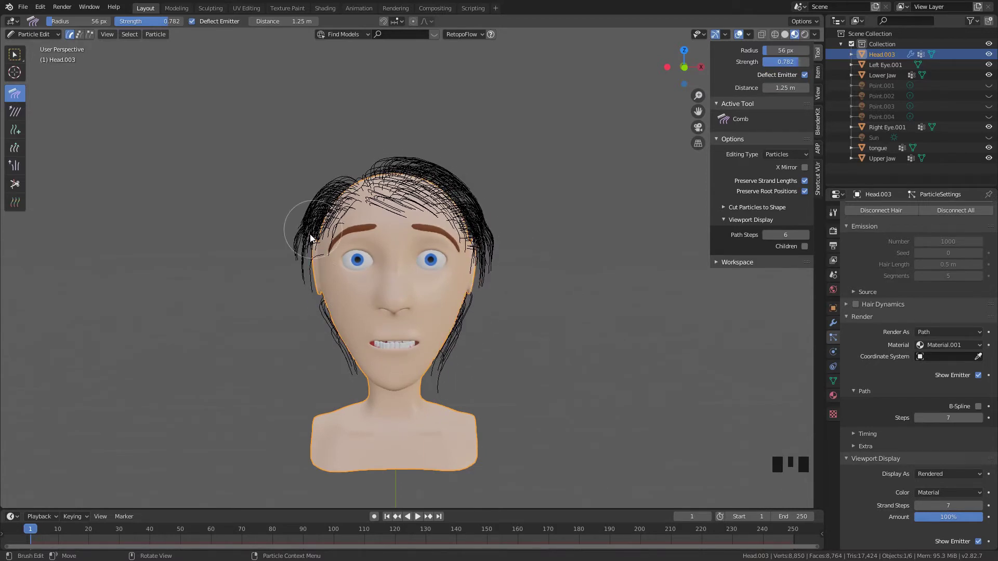
{"action": "left_click_drag", "start_coordinate": [306, 261], "coordinate": [522, 297]}
{"action": "left_click_drag", "start_coordinate": [522, 297], "coordinate": [432, 299]}
{"action": "key", "text": "ctrl+Tab"}
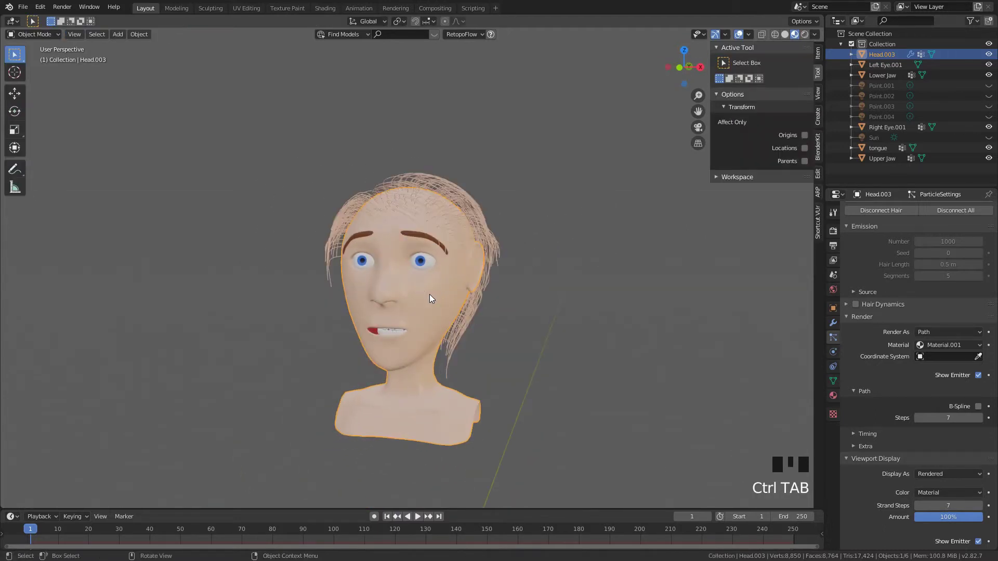
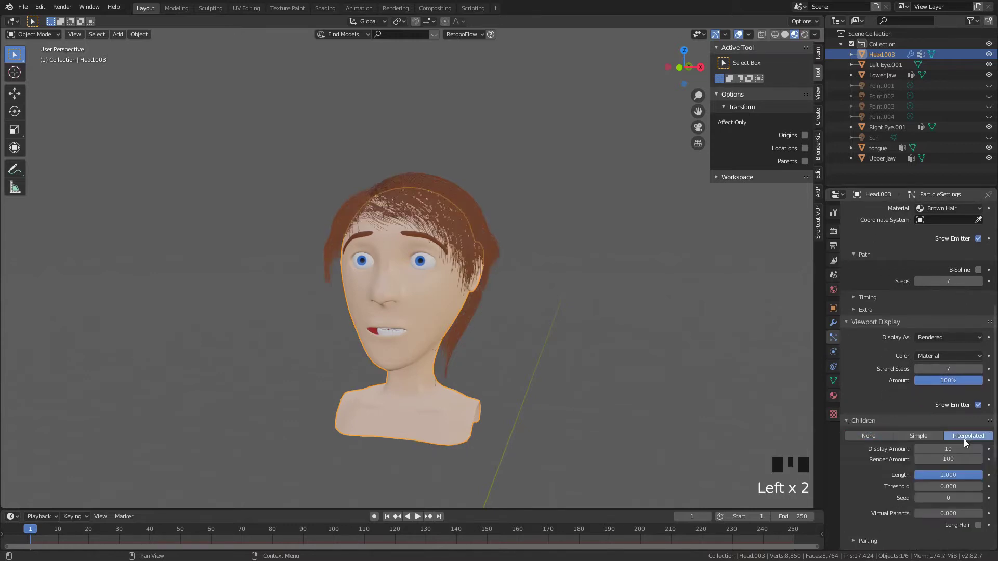
Set the children display amount to 15, raise clumping, and re-enter Particle Edit.
{"action": "left_click_drag", "start_coordinate": [679, 394], "coordinate": [787, 38]}
{"action": "left_click", "coordinate": [787, 37]}
{"action": "left_click_drag", "start_coordinate": [628, 290], "coordinate": [882, 418]}
{"action": "left_click_drag", "start_coordinate": [881, 418], "coordinate": [983, 448]}
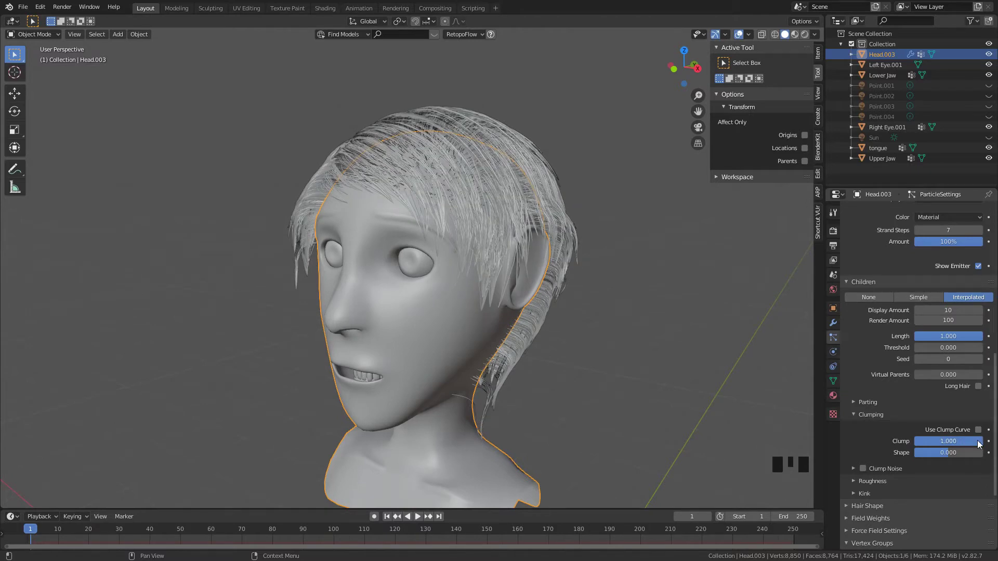
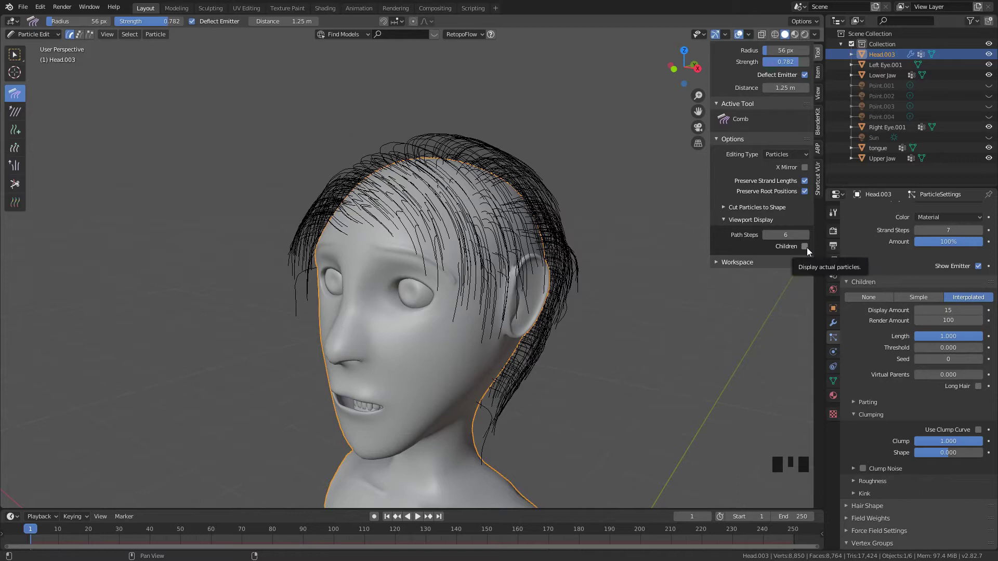
Show child strands and comb the hair into shape from the front view.
{"action": "left_click", "coordinate": [807, 249]}
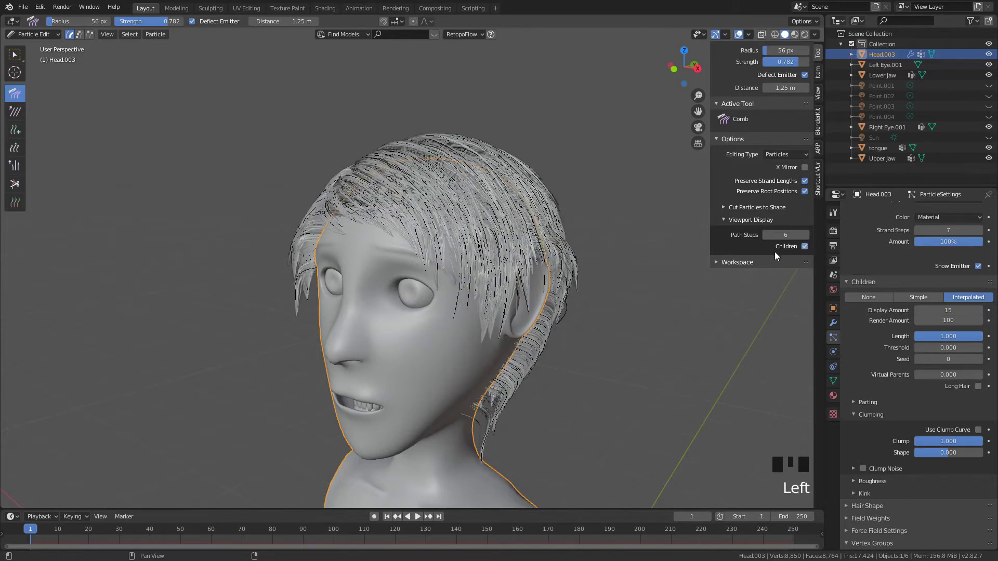
{"action": "left_click_drag", "start_coordinate": [655, 308], "coordinate": [660, 293]}
{"action": "key", "text": "KP_1"}
{"action": "left_click_drag", "start_coordinate": [559, 186], "coordinate": [437, 184]}
{"action": "key", "text": "f"}
{"action": "left_click_drag", "start_coordinate": [481, 232], "coordinate": [491, 402]}
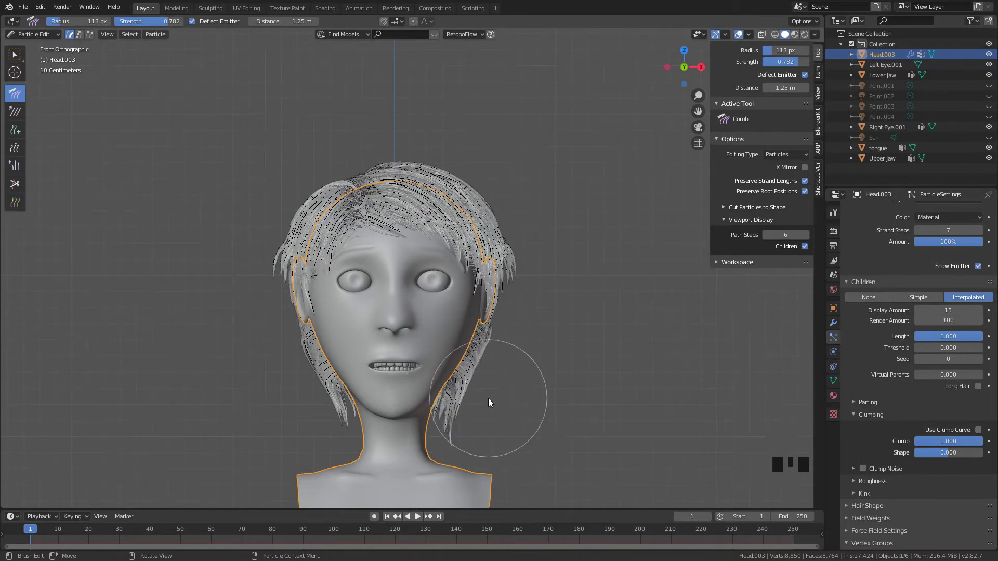
Comb the strands beside the face downward, then hide the child strands again.
{"action": "key", "text": "KP_9"}
{"action": "left_click_drag", "start_coordinate": [415, 409], "coordinate": [592, 354]}
{"action": "key", "text": "KP_1"}
{"action": "left_click", "coordinate": [802, 249]}
{"action": "left_click_drag", "start_coordinate": [591, 280], "coordinate": [22, 151]}
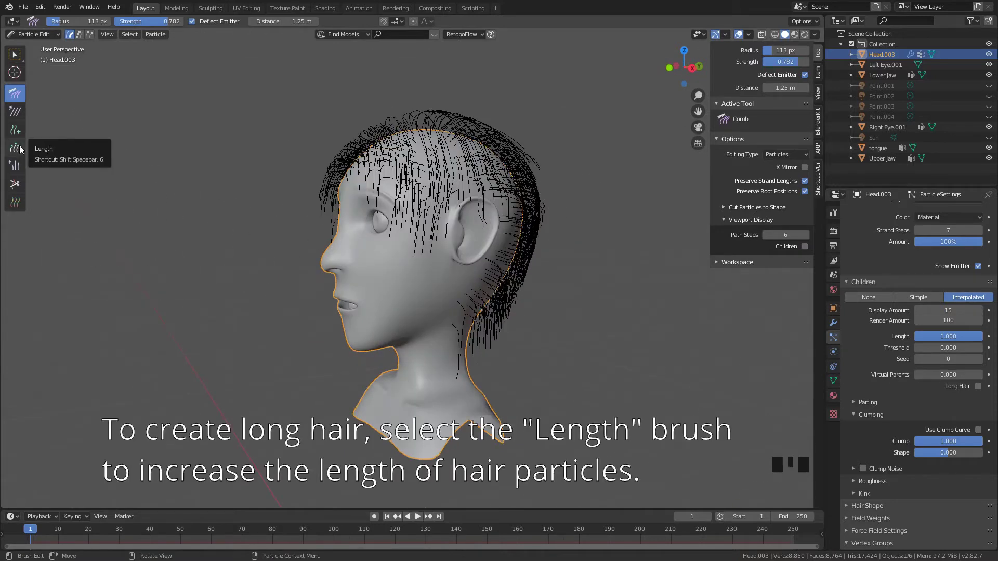
With the Length brush, grow the strands at the back and top of the head.
{"action": "left_click", "coordinate": [17, 150]}
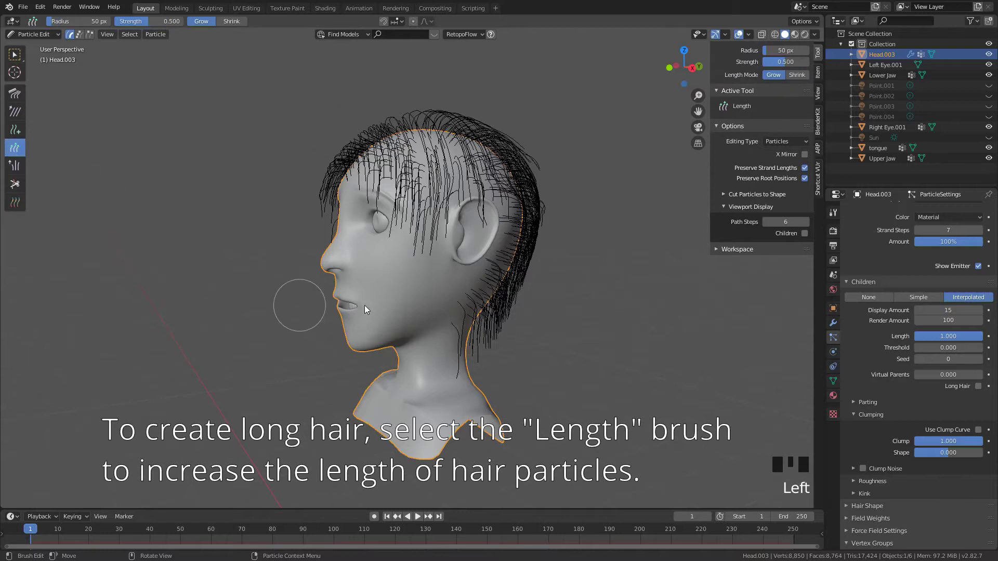
{"action": "key", "text": "KP_3"}
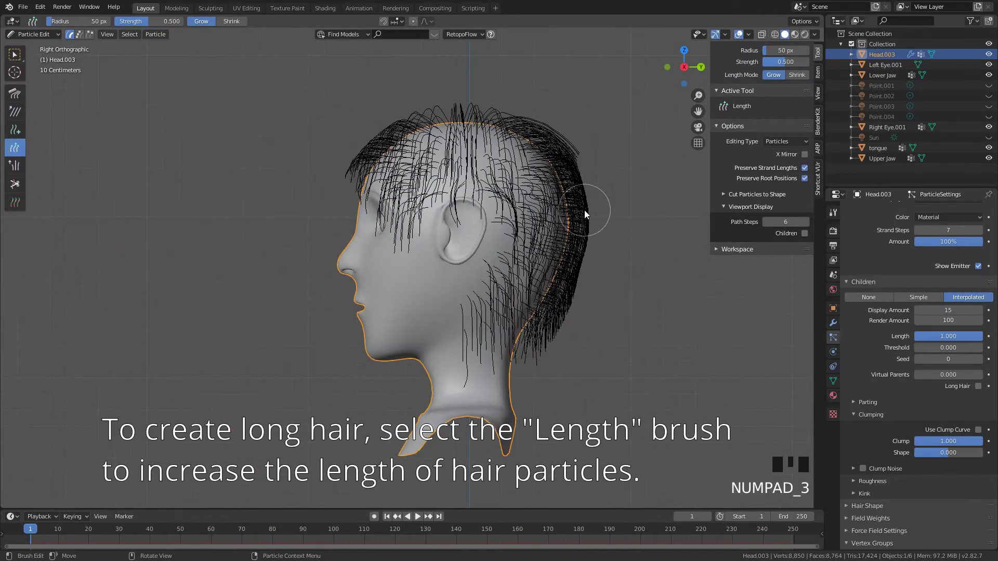
{"action": "key", "text": "f"}
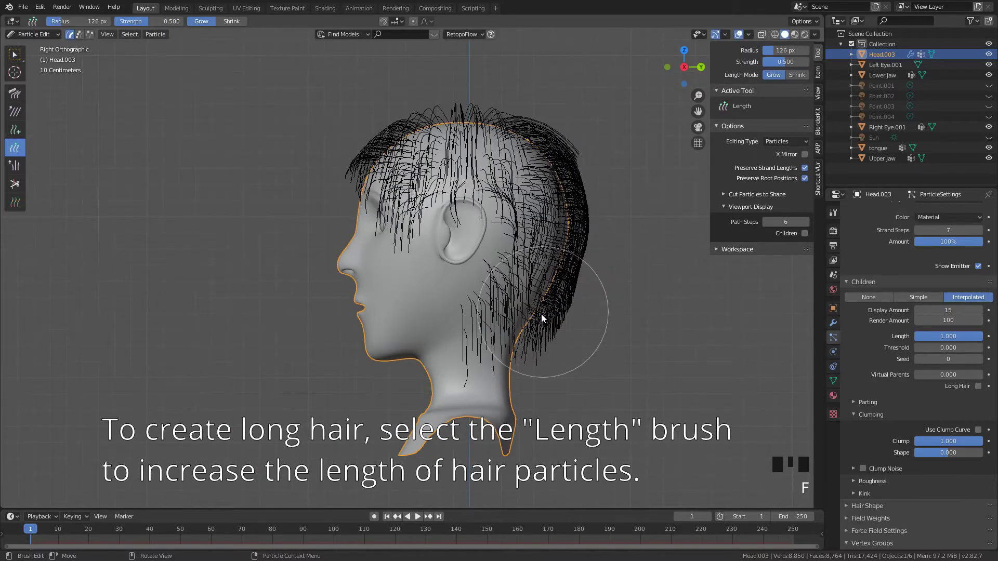
{"action": "left_click_drag", "start_coordinate": [538, 332], "coordinate": [581, 239]}
{"action": "left_click_drag", "start_coordinate": [580, 248], "coordinate": [667, 230]}
{"action": "key", "text": "KP_1"}
{"action": "left_click_drag", "start_coordinate": [489, 201], "coordinate": [282, 172]}
{"action": "left_click_drag", "start_coordinate": [268, 202], "coordinate": [280, 214]}
Lengthen the strands all around the head from the front view with a resized brush.
{"action": "key", "text": "f"}
{"action": "left_click_drag", "start_coordinate": [265, 237], "coordinate": [386, 200]}
{"action": "left_click_drag", "start_coordinate": [386, 200], "coordinate": [25, 85]}
{"action": "left_click_drag", "start_coordinate": [25, 84], "coordinate": [472, 113]}
{"action": "key", "text": "f"}
{"action": "left_click_drag", "start_coordinate": [453, 139], "coordinate": [435, 296]}
{"action": "key", "text": "f"}
{"action": "left_click_drag", "start_coordinate": [300, 96], "coordinate": [357, 289]}
{"action": "left_click_drag", "start_coordinate": [356, 288], "coordinate": [341, 214]}
{"action": "left_click_drag", "start_coordinate": [341, 214], "coordinate": [421, 186]}
Grow the remaining strands longer, alternating between side and front views.
{"action": "key", "text": "KP_3"}
{"action": "left_click_drag", "start_coordinate": [507, 191], "coordinate": [495, 257]}
{"action": "key", "text": "KP_1"}
{"action": "left_click_drag", "start_coordinate": [501, 245], "coordinate": [419, 254]}
{"action": "key", "text": "KP_3"}
{"action": "key", "text": "f"}
{"action": "left_click_drag", "start_coordinate": [304, 269], "coordinate": [26, 186]}
{"action": "left_click_drag", "start_coordinate": [18, 188], "coordinate": [646, 237]}
{"action": "key", "text": "KP_1"}
{"action": "left_click_drag", "start_coordinate": [557, 321], "coordinate": [810, 224]}
Switch to the Comb brush, show child strands, and comb the hair down over the sides toward the shoulders.
{"action": "left_click", "coordinate": [810, 224]}
{"action": "left_click_drag", "start_coordinate": [674, 330], "coordinate": [26, 99]}
{"action": "left_click", "coordinate": [27, 99]}
{"action": "left_click_drag", "start_coordinate": [335, 191], "coordinate": [395, 192]}
{"action": "key", "text": "f"}
{"action": "left_click_drag", "start_coordinate": [319, 265], "coordinate": [577, 381]}
{"action": "left_click_drag", "start_coordinate": [577, 381], "coordinate": [556, 245]}
{"action": "left_click_drag", "start_coordinate": [556, 244], "coordinate": [550, 272]}
{"action": "left_click_drag", "start_coordinate": [549, 272], "coordinate": [522, 153]}
Comb the strands down around the face with a smaller brush.
{"action": "key", "text": "f"}
{"action": "left_click_drag", "start_coordinate": [502, 156], "coordinate": [554, 178]}
{"action": "left_click_drag", "start_coordinate": [555, 178], "coordinate": [525, 301]}
{"action": "left_click_drag", "start_coordinate": [525, 300], "coordinate": [595, 343]}
{"action": "left_click_drag", "start_coordinate": [594, 343], "coordinate": [464, 321]}
{"action": "key", "text": "f"}
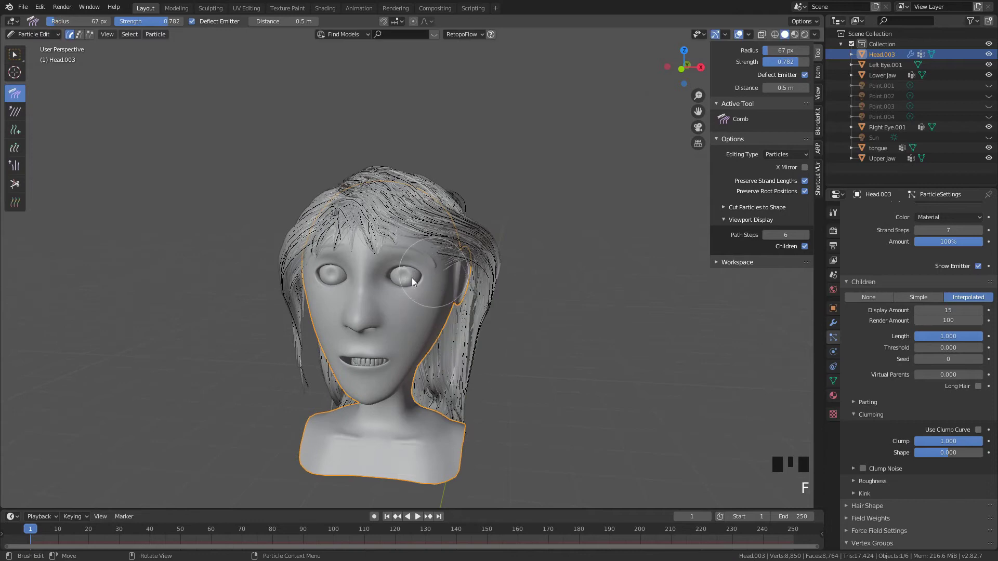
Comb the hair smoothly toward the shoulders and the back hair down from the side view.
{"action": "left_click_drag", "start_coordinate": [385, 293], "coordinate": [377, 296]}
{"action": "left_click_drag", "start_coordinate": [377, 296], "coordinate": [446, 319]}
{"action": "left_click_drag", "start_coordinate": [446, 319], "coordinate": [509, 276]}
{"action": "key", "text": "f"}
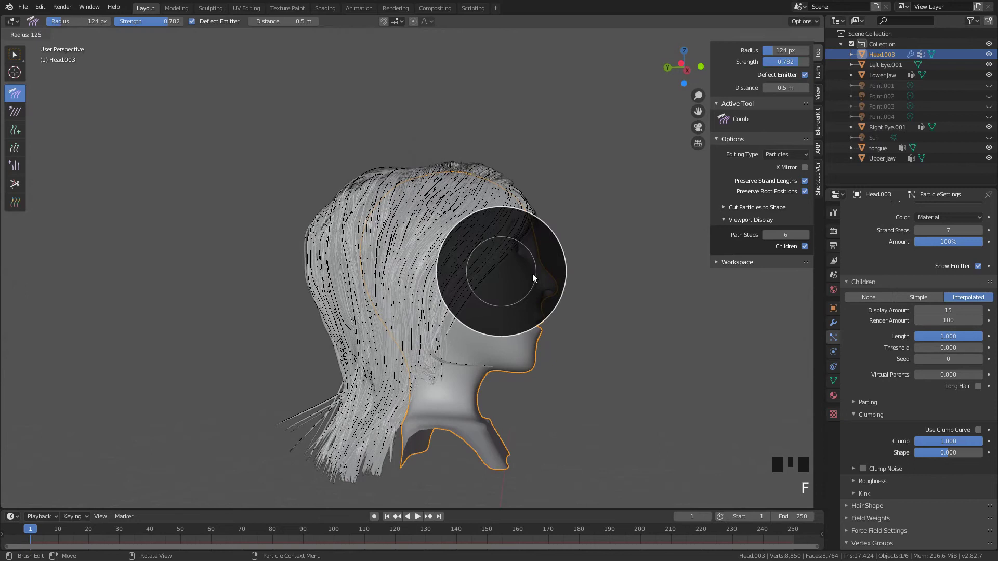
{"action": "left_click_drag", "start_coordinate": [476, 204], "coordinate": [573, 205]}
{"action": "left_click_drag", "start_coordinate": [574, 205], "coordinate": [437, 183]}
{"action": "left_click_drag", "start_coordinate": [437, 183], "coordinate": [554, 218]}
{"action": "left_click_drag", "start_coordinate": [554, 218], "coordinate": [439, 168]}
Comb the front strands down over the shoulders into a layered shoulder-length style.
{"action": "key", "text": "f"}
{"action": "left_click_drag", "start_coordinate": [406, 224], "coordinate": [431, 217]}
{"action": "left_click_drag", "start_coordinate": [432, 217], "coordinate": [326, 235]}
{"action": "left_click_drag", "start_coordinate": [326, 235], "coordinate": [537, 231]}
{"action": "left_click_drag", "start_coordinate": [537, 231], "coordinate": [554, 230]}
{"action": "key", "text": "ctrl+Tab"}
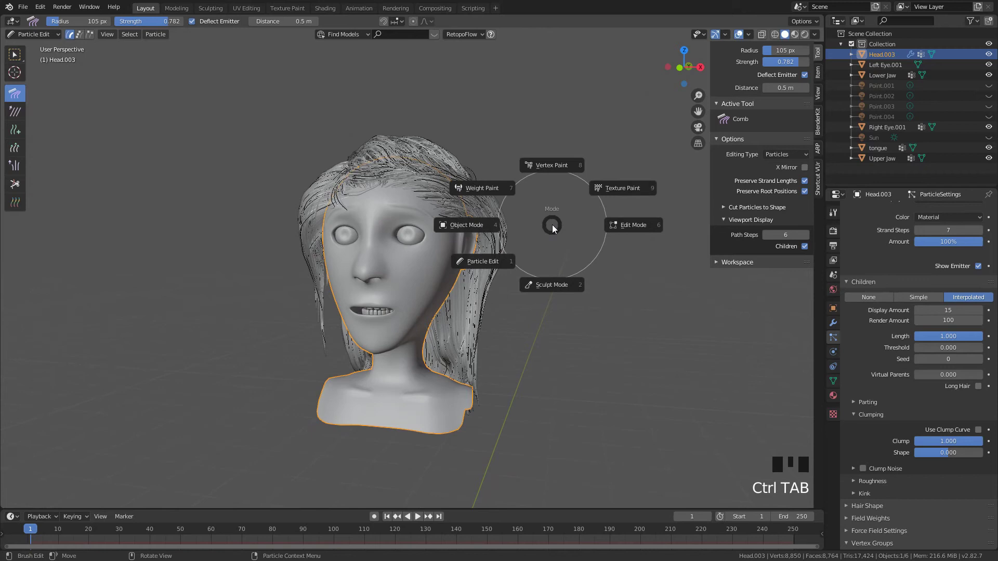
Return to Object Mode and unhide the scene's point lights.
{"action": "left_click", "coordinate": [805, 38]}
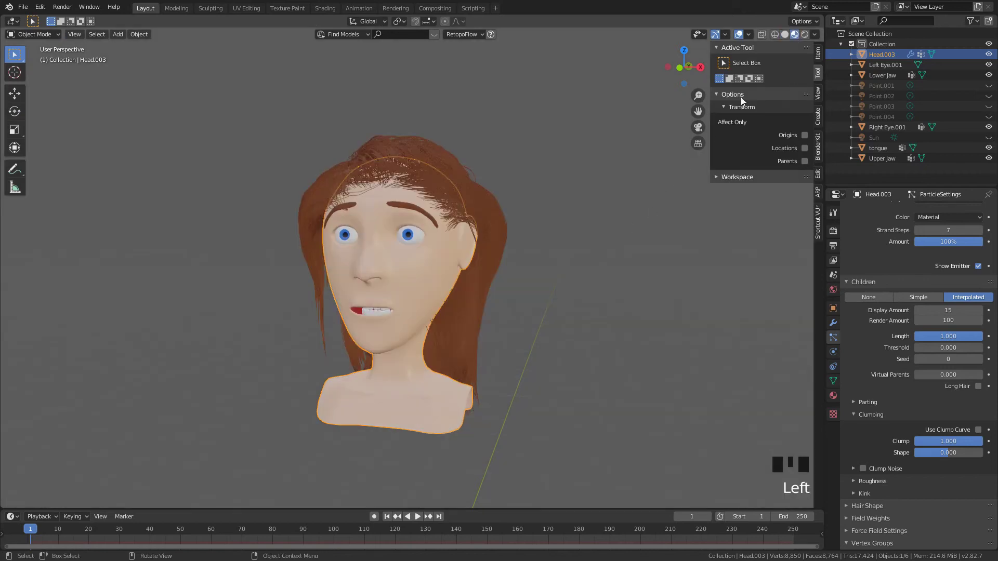
{"action": "key", "text": "alt+h"}
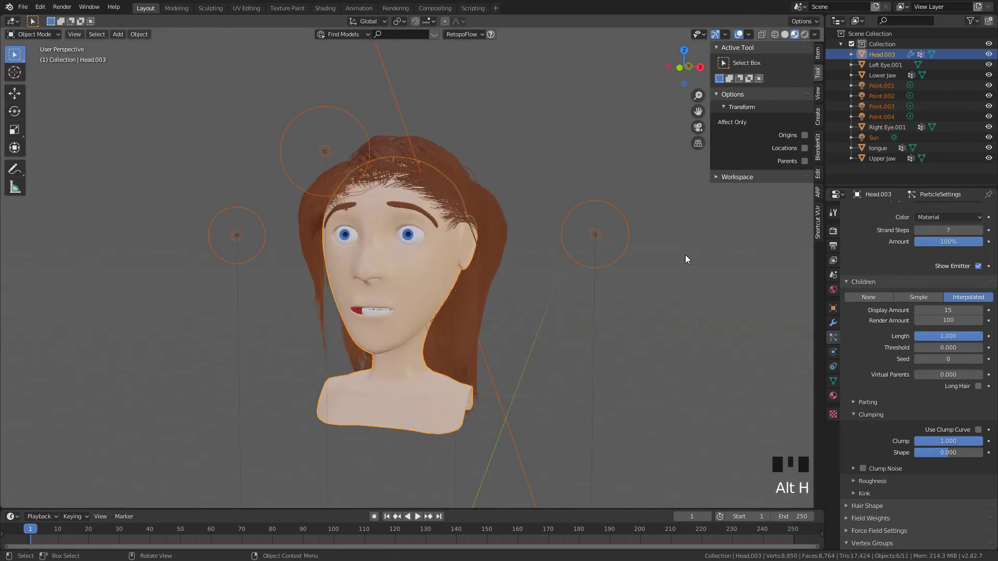
{"action": "left_click", "coordinate": [691, 269]}
{"action": "left_click", "coordinate": [809, 39]}
Select the point lights around the head and move them farther away.
{"action": "left_click", "coordinate": [366, 151]}
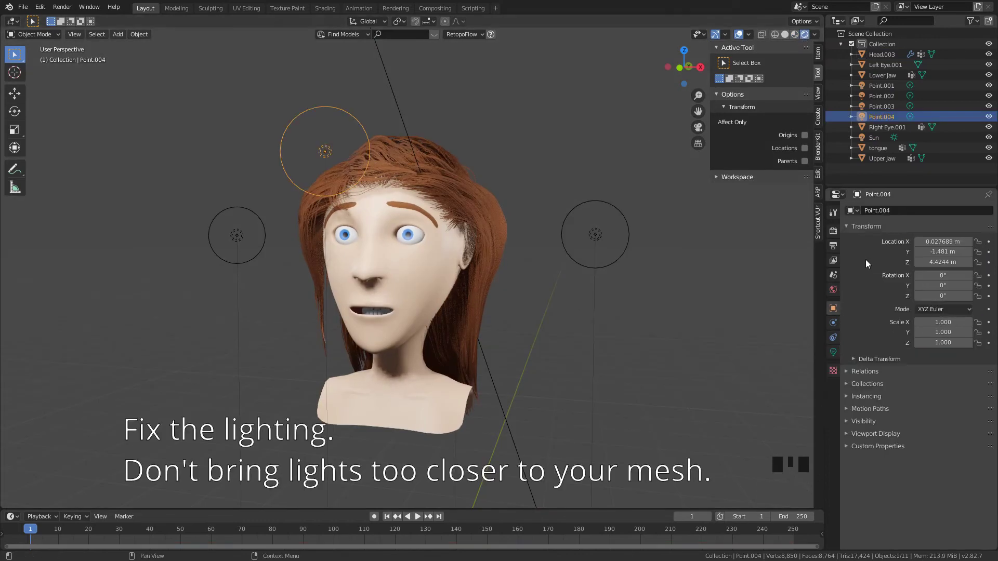
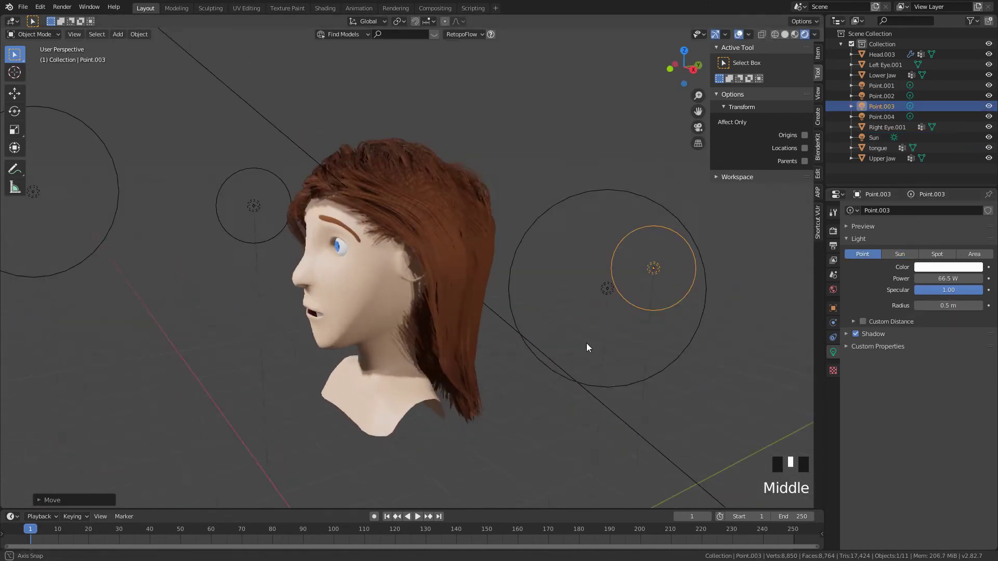
{"action": "scroll", "scroll_direction": "up", "scroll_amount": 3}
{"action": "left_click", "coordinate": [319, 179]}
{"action": "key", "text": "h"}
{"action": "scroll", "scroll_direction": "up", "scroll_amount": 3}
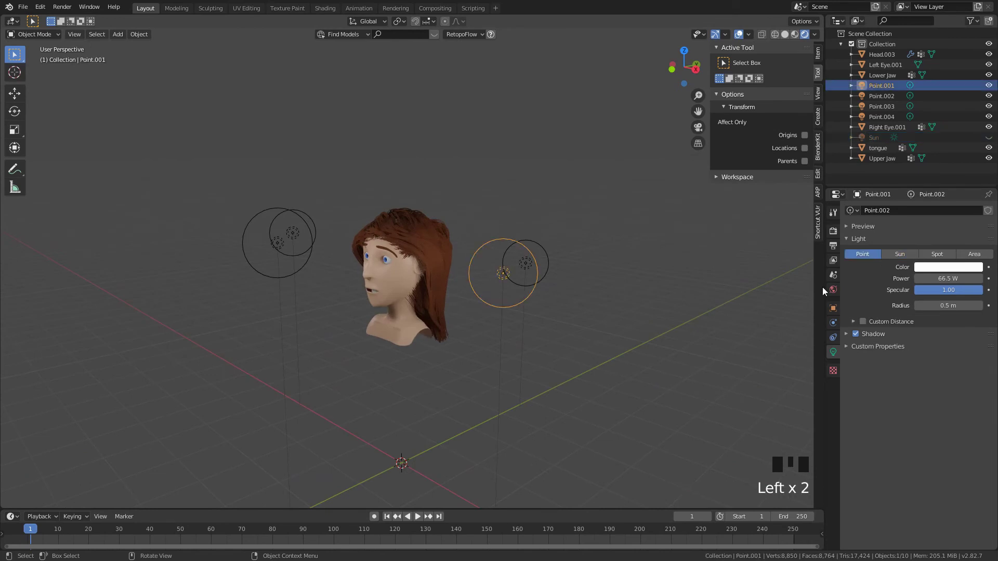
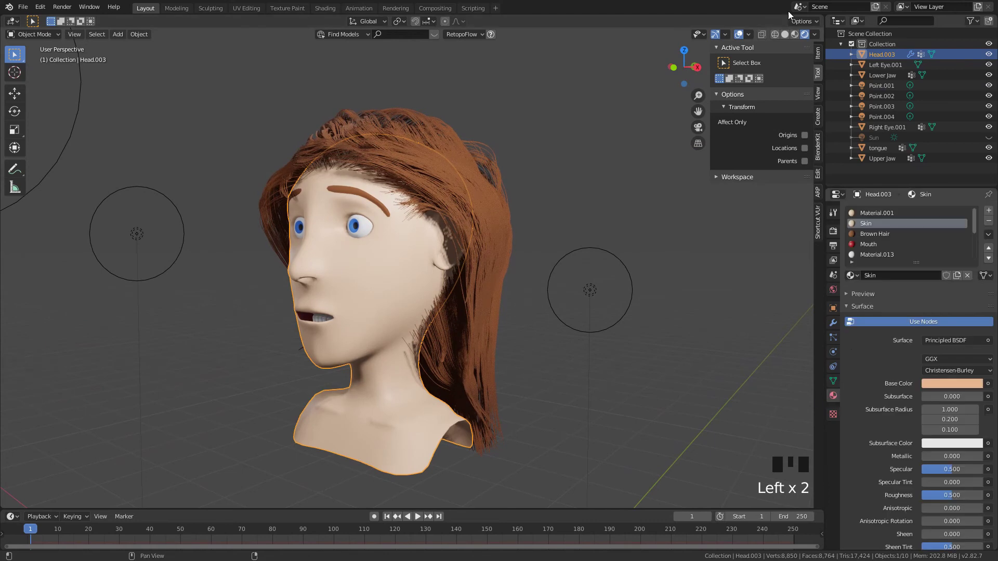
Switch the viewport to rendered shading to preview the head under the scene lights.
{"action": "left_click", "coordinate": [797, 38]}
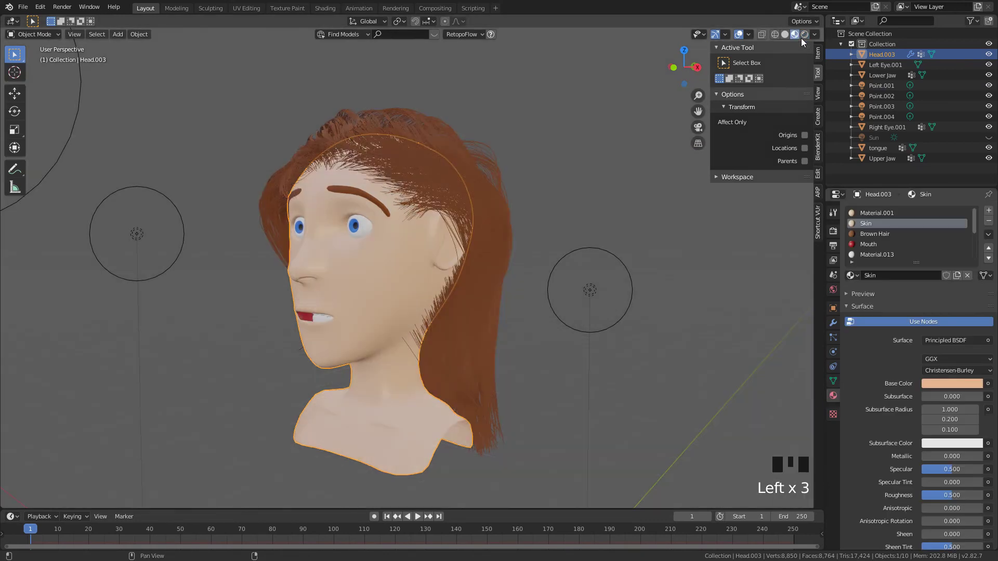
{"action": "scroll", "scroll_direction": "down", "scroll_amount": 3}
{"action": "scroll", "scroll_direction": "up", "scroll_amount": 3}
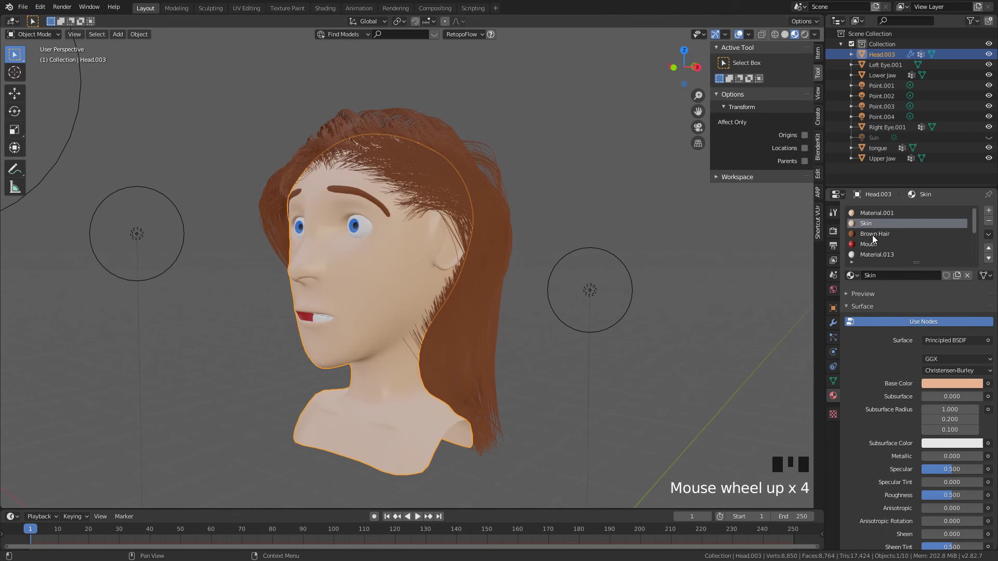
Show the Brown Hair material's surface settings and orbit to view the hair from the side.
{"action": "left_click", "coordinate": [888, 268]}
{"action": "scroll", "scroll_direction": "down", "scroll_amount": 3}
{"action": "left_click_drag", "start_coordinate": [953, 436], "coordinate": [808, 39]}
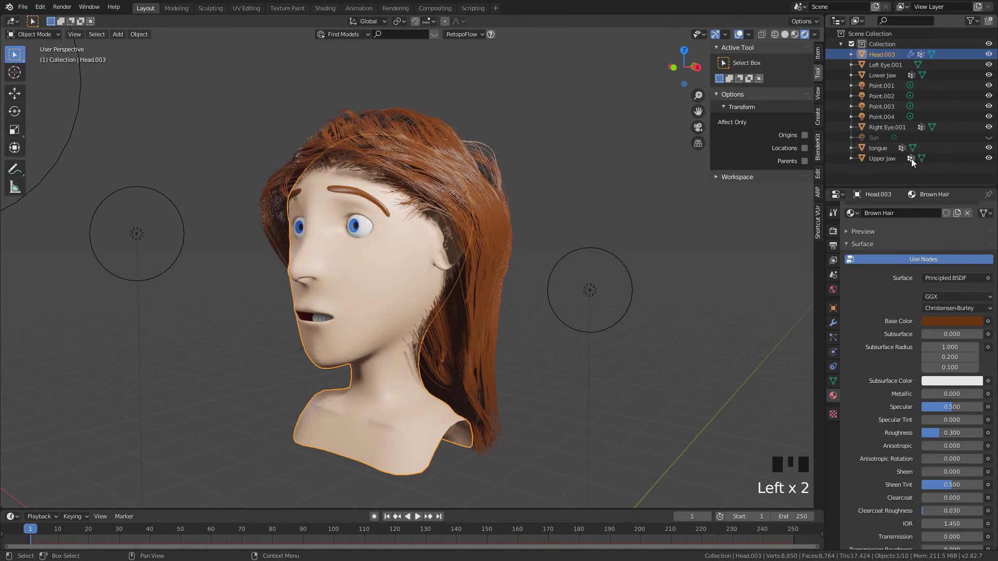
{"action": "left_click_drag", "start_coordinate": [449, 187], "coordinate": [717, 179]}
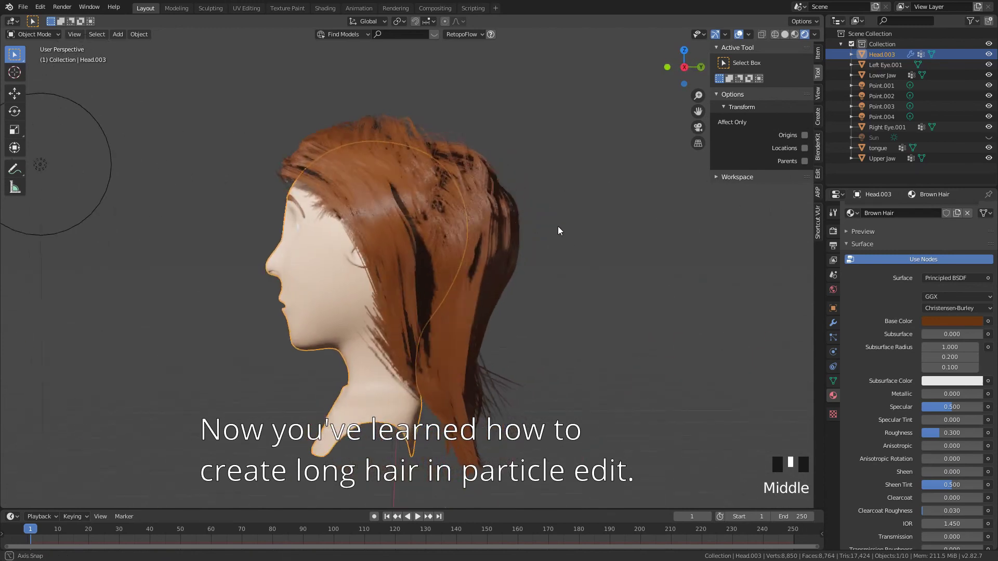